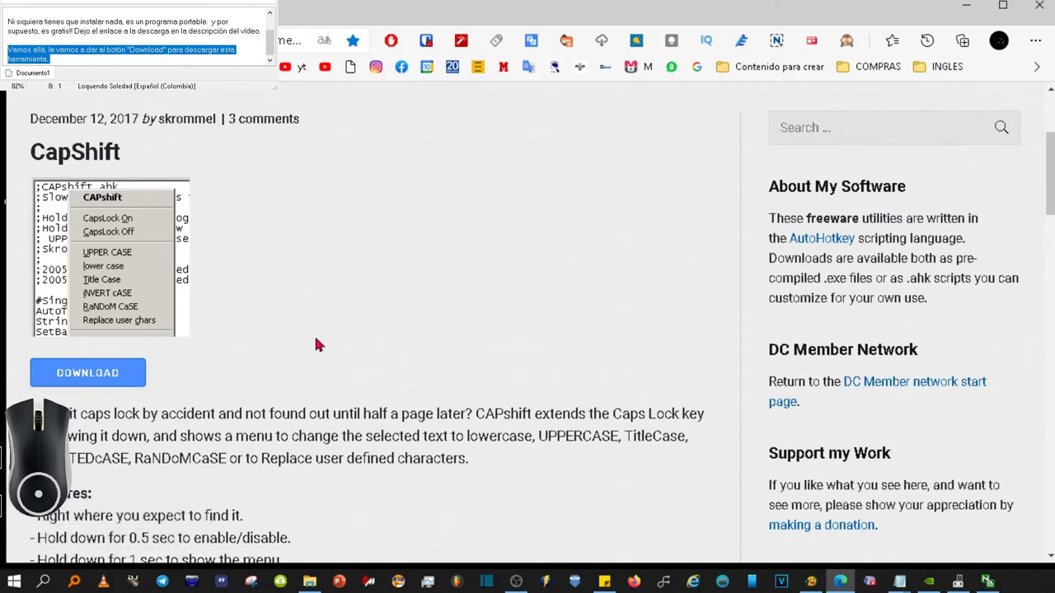
Start the CAPshift download and show the downloaded archive in the Downloads folder
key("F4")
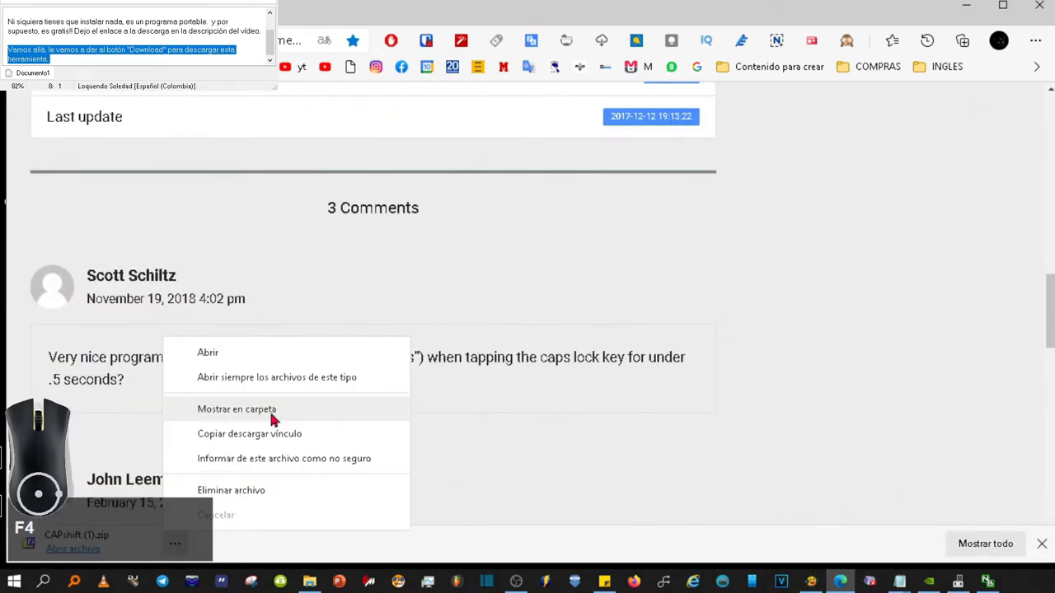
left_click(276, 412)
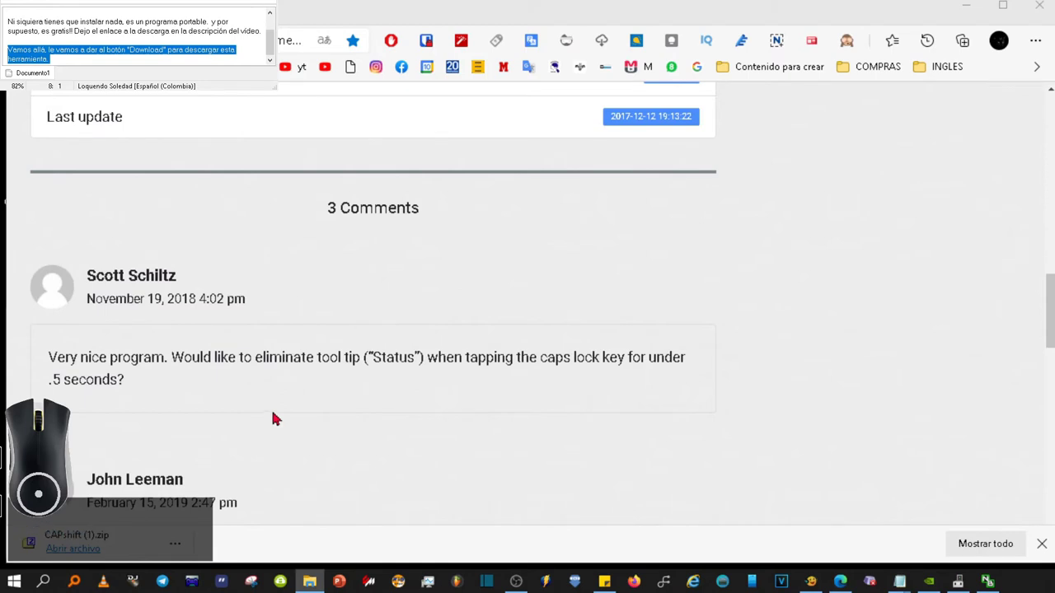
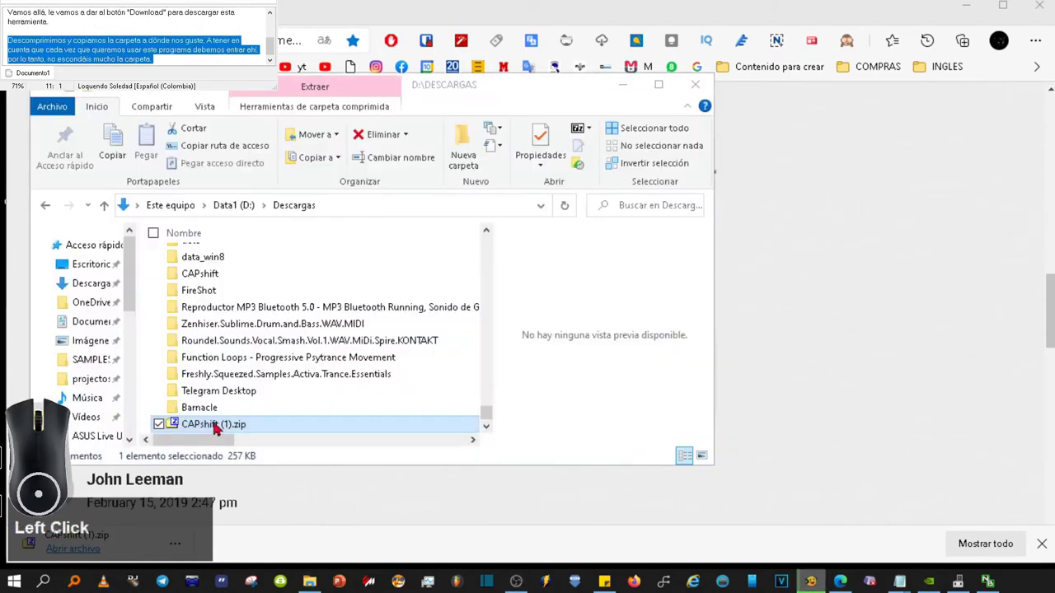
Extract the CAPshift zip with 7-Zip 'Extraer aquí' and open the resulting CAPshift folder
right_click(218, 420)
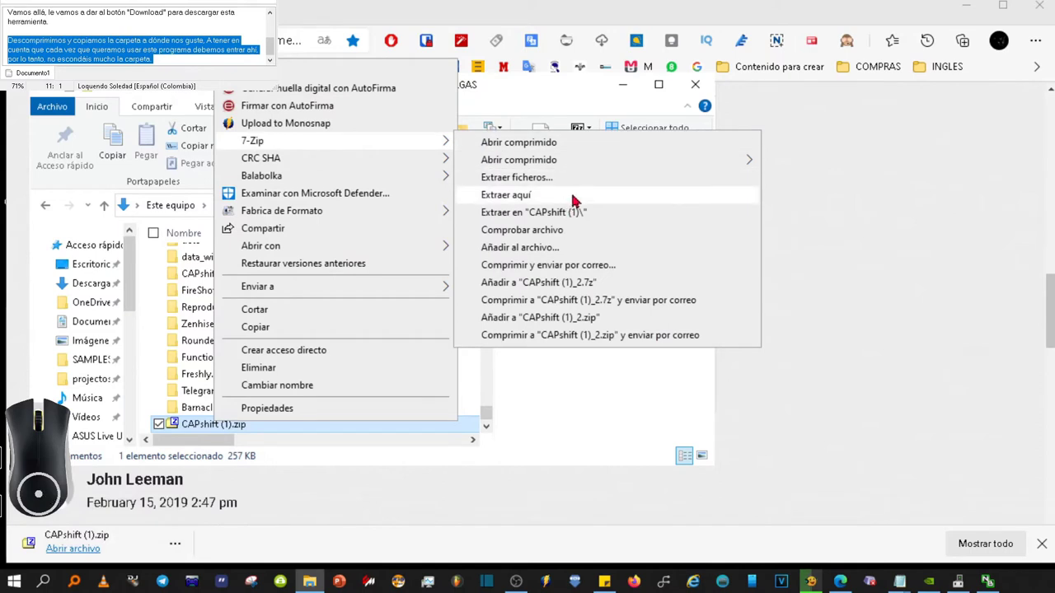
left_click(606, 207)
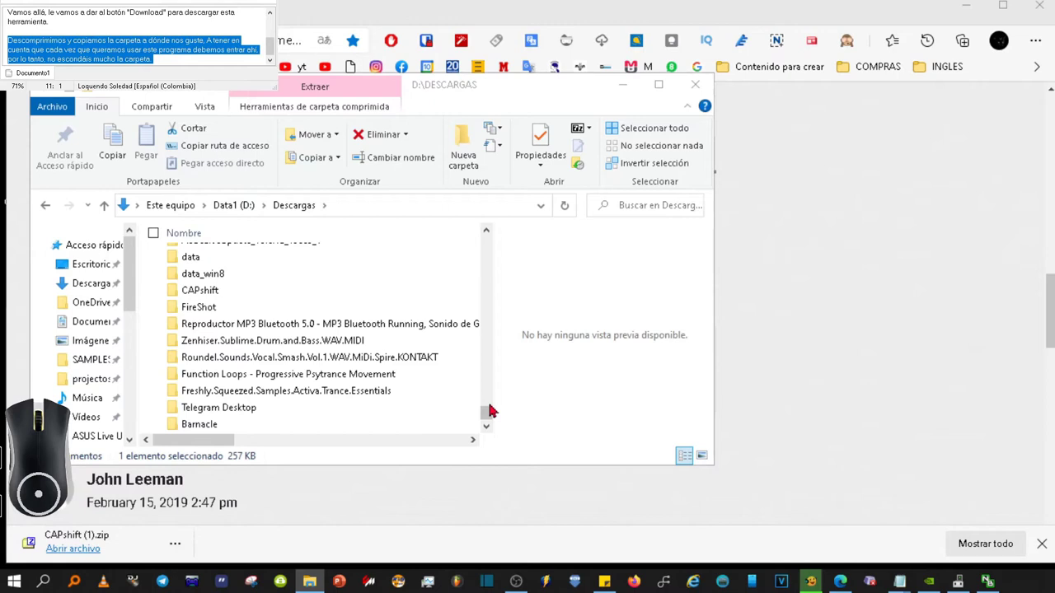
key("F4")
left_click(192, 414)
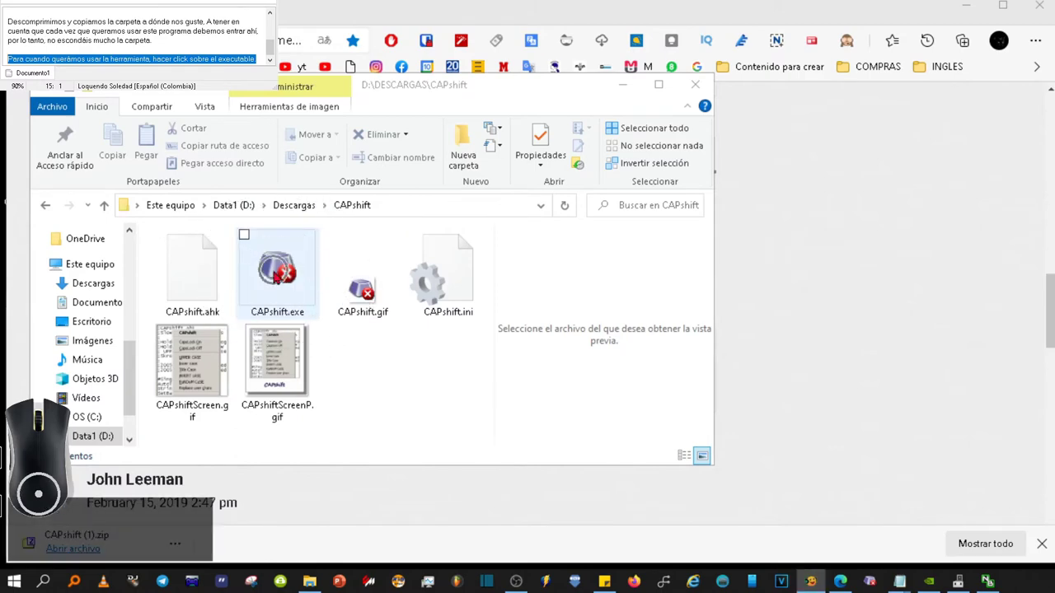
Launch CAPshift.exe and view its case-conversion menu from the notification area icon
left_click(282, 58)
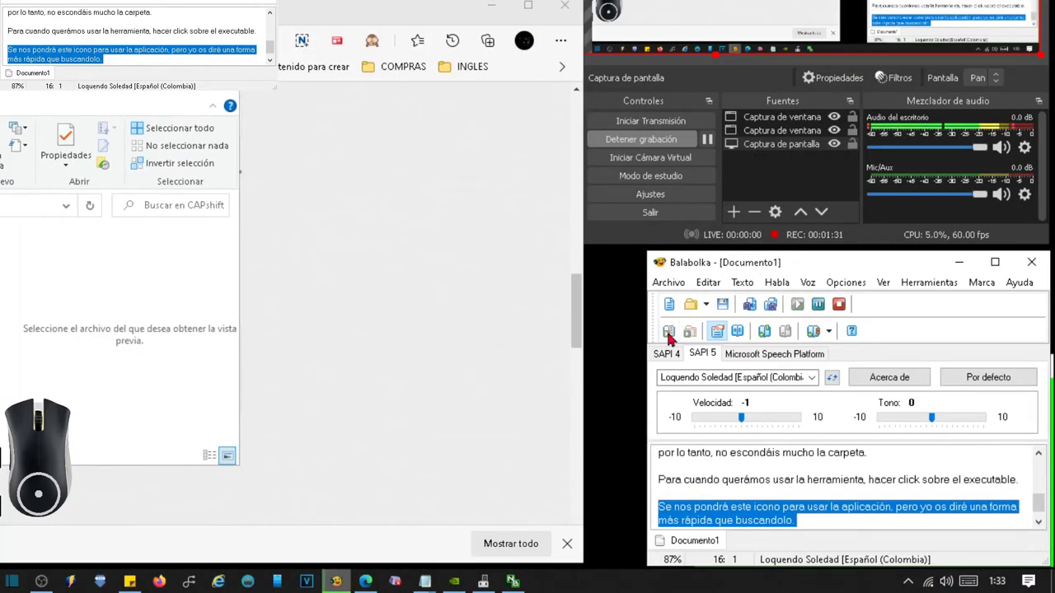
left_click(282, 58)
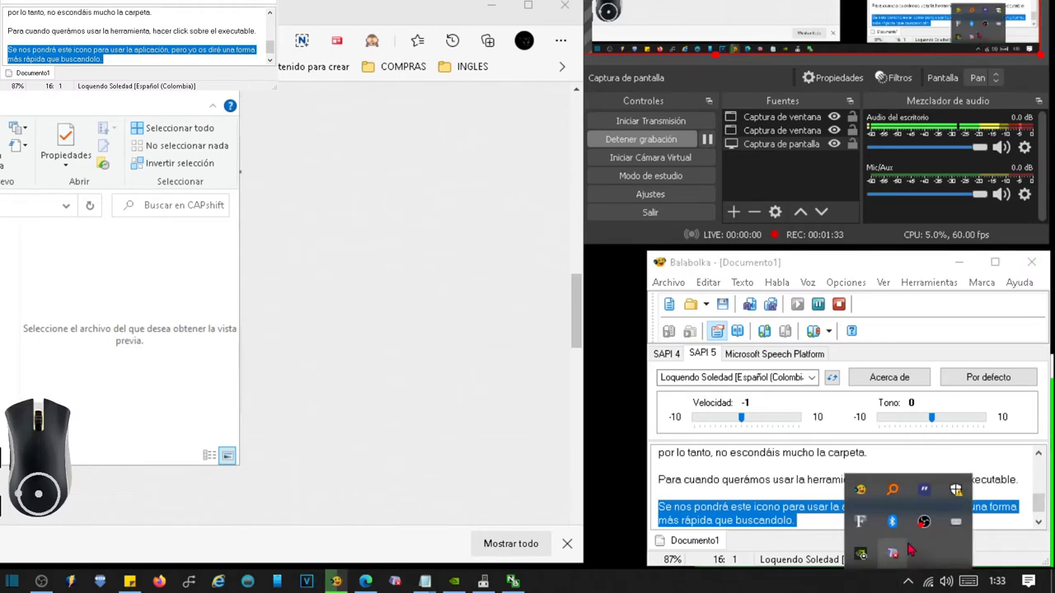
right_click(282, 57)
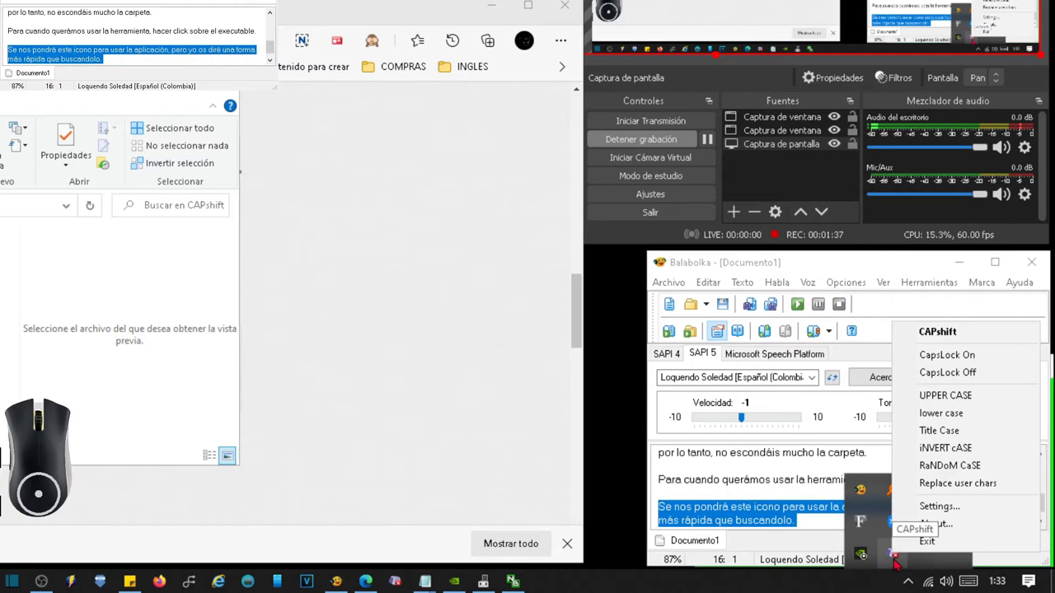
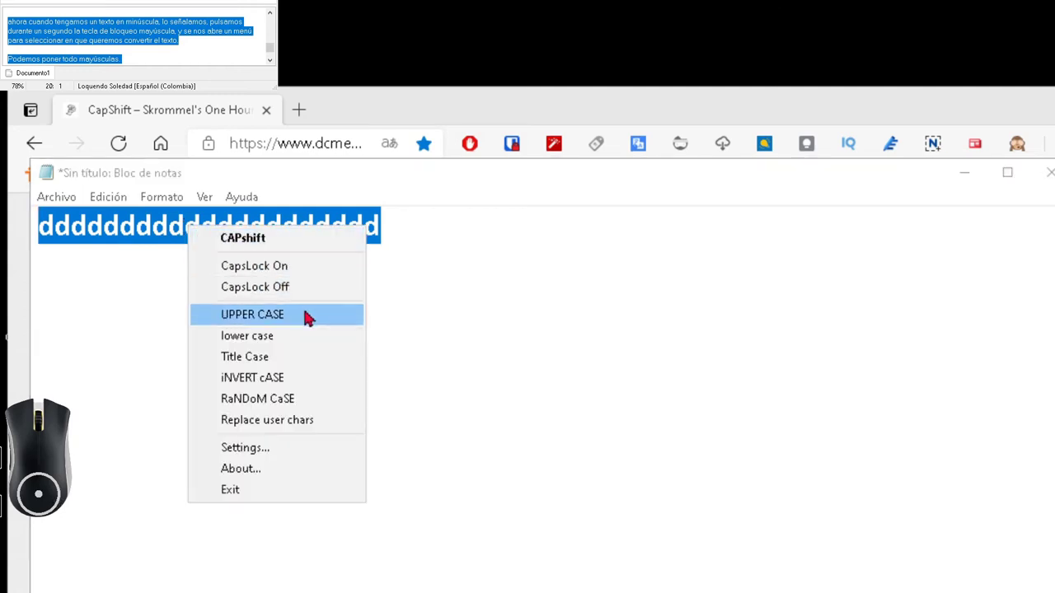
Convert the selected line of d's to UPPER CASE from the CAPshift menu
left_click(311, 311)
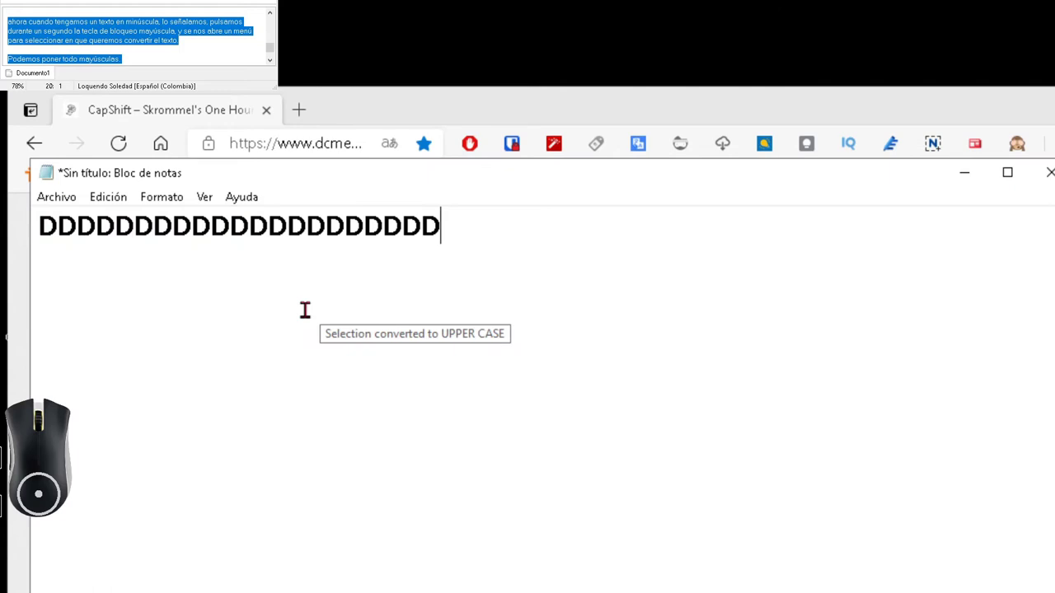
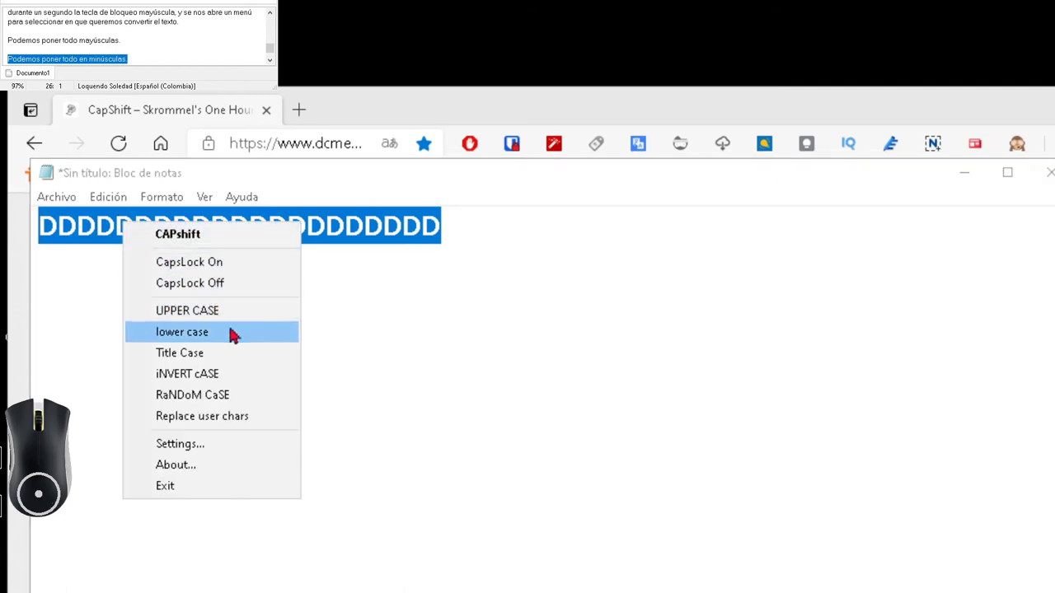
Convert the uppercase D's back to lower case from the CAPshift menu
left_click(236, 328)
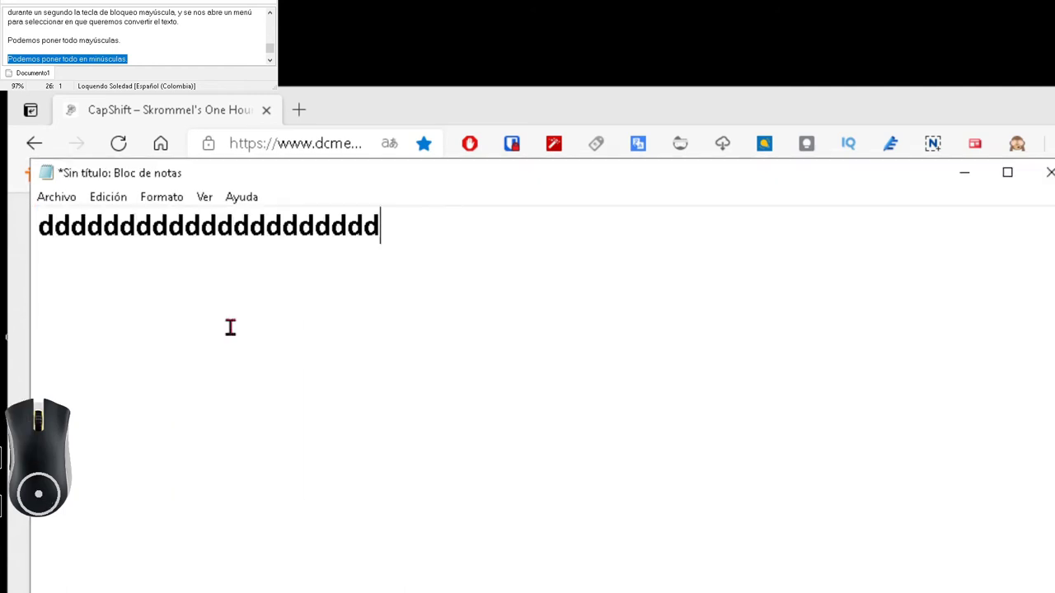
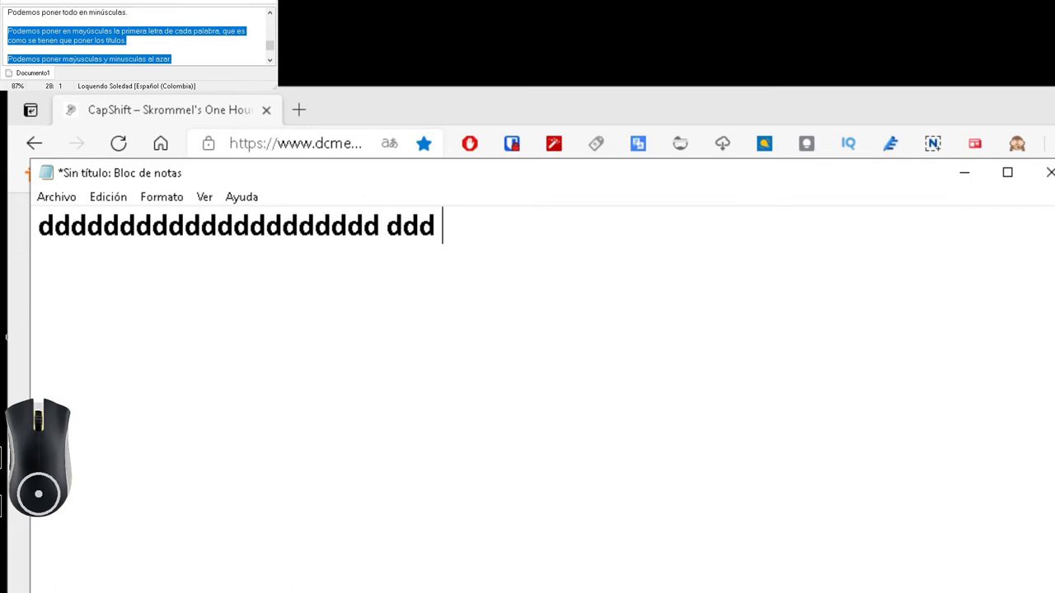
Select the extended line of d's for Title Case, then reselect it for RaNDoM CaSE
left_click(576, 220)
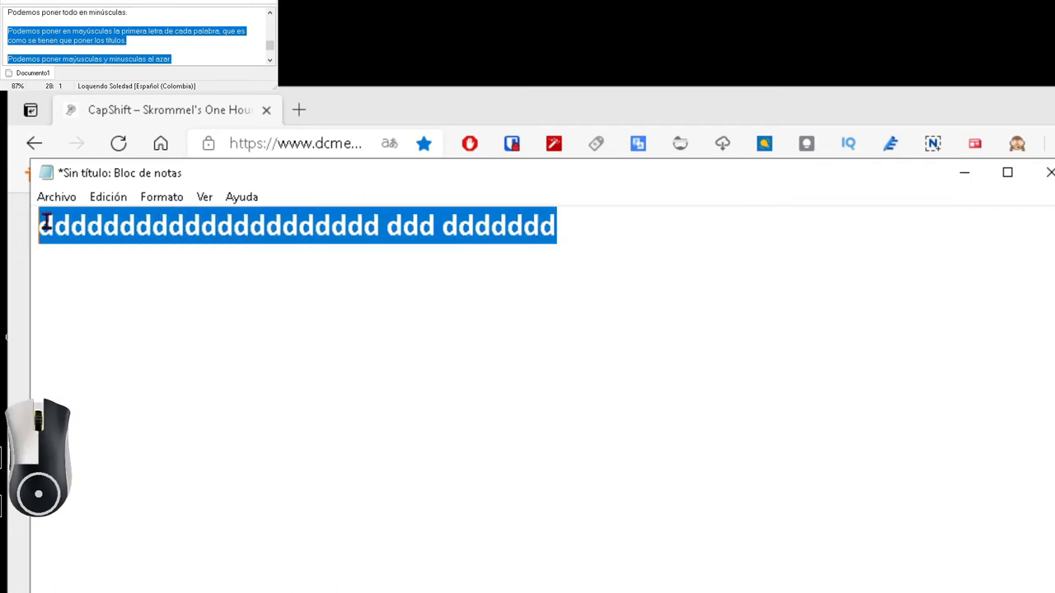
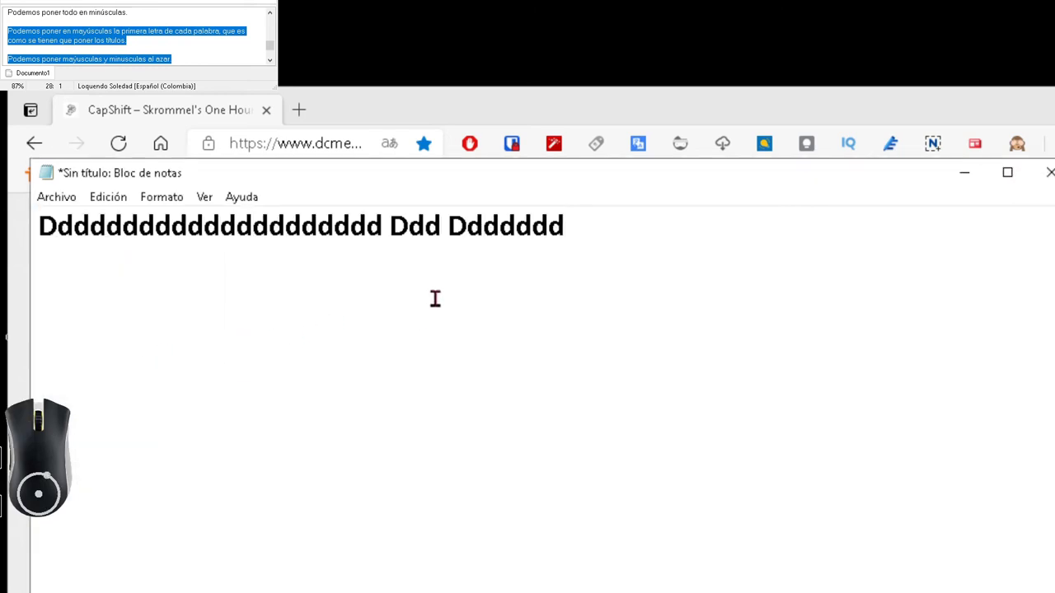
left_click(635, 237)
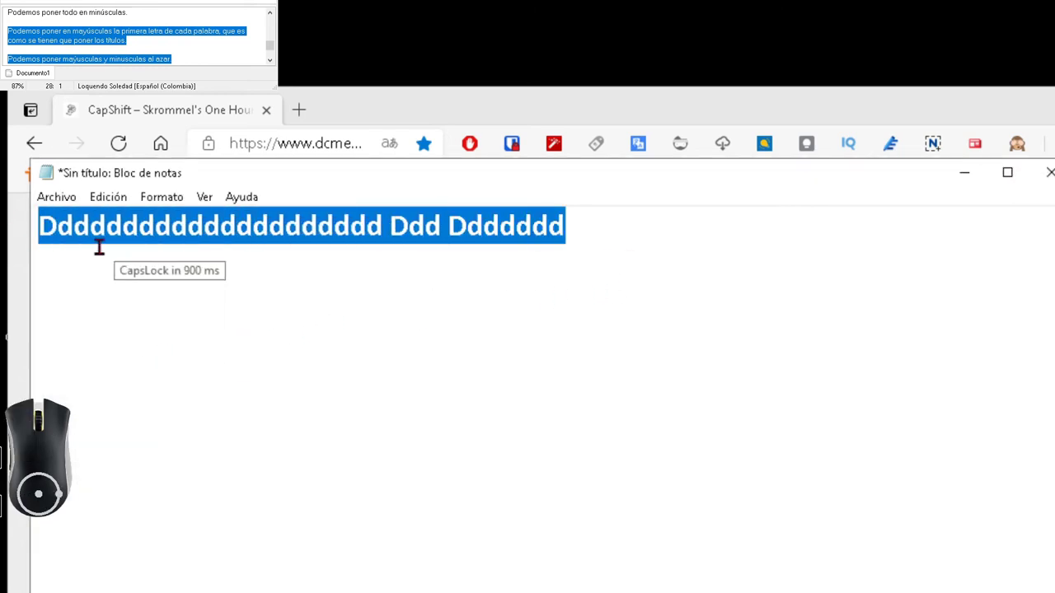